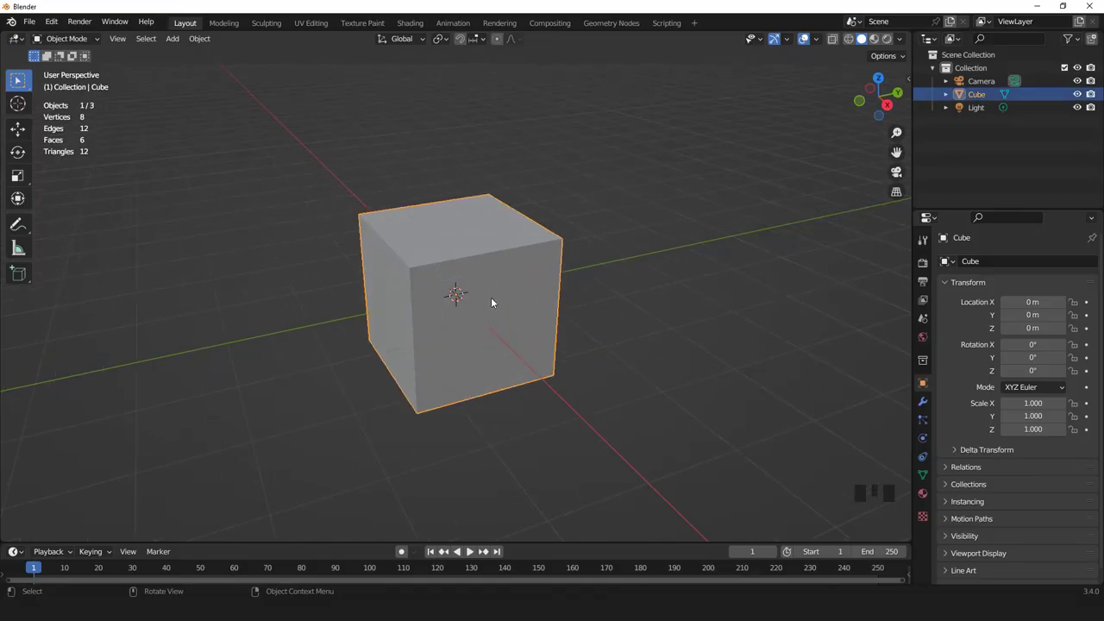
Inset each cube face individually by about 0.13 m to form a border frame around inner panels
{"action": "key", "text": "Tab"}
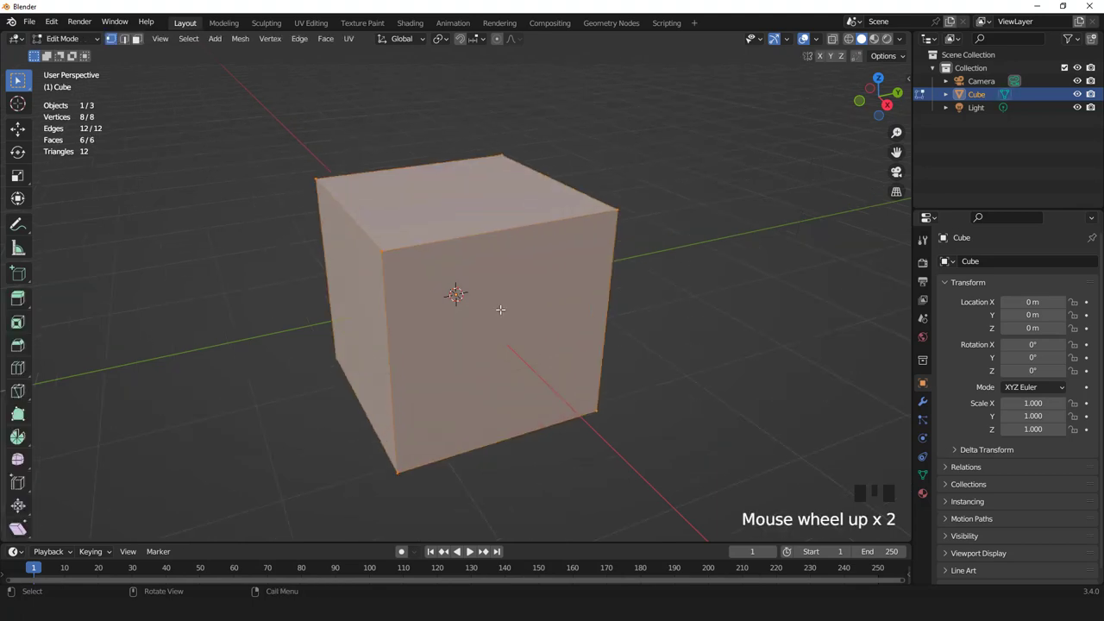
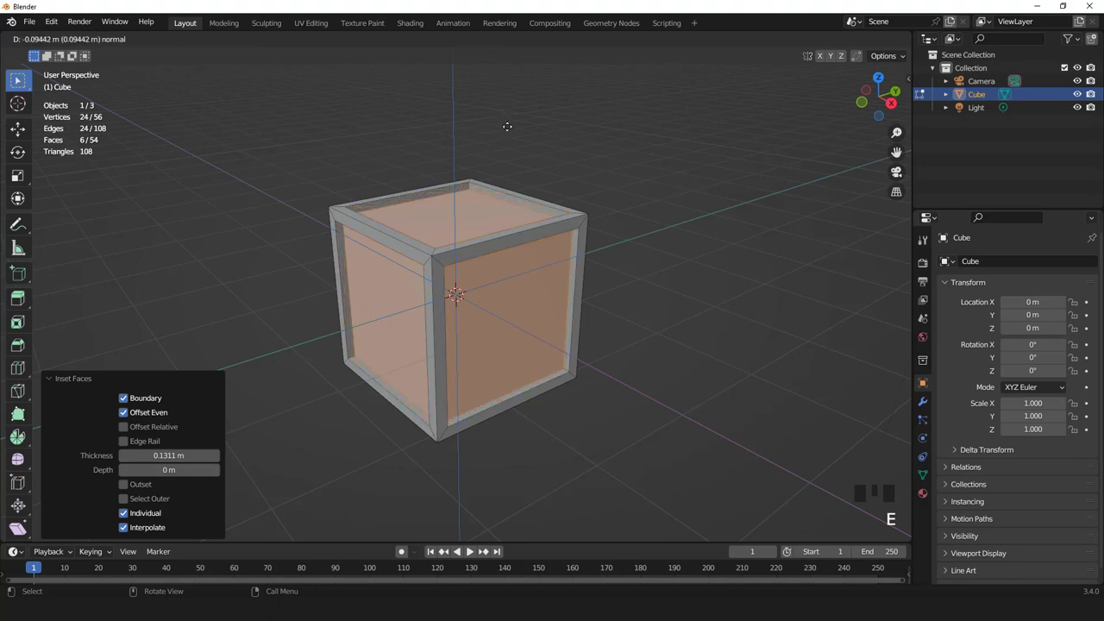
{"action": "scroll", "scroll_direction": "up", "scroll_amount": 3}
Separate the inset panels as Cube.001 and loop-cut its faces with four cuts into five planks each
{"action": "key", "text": "p"}
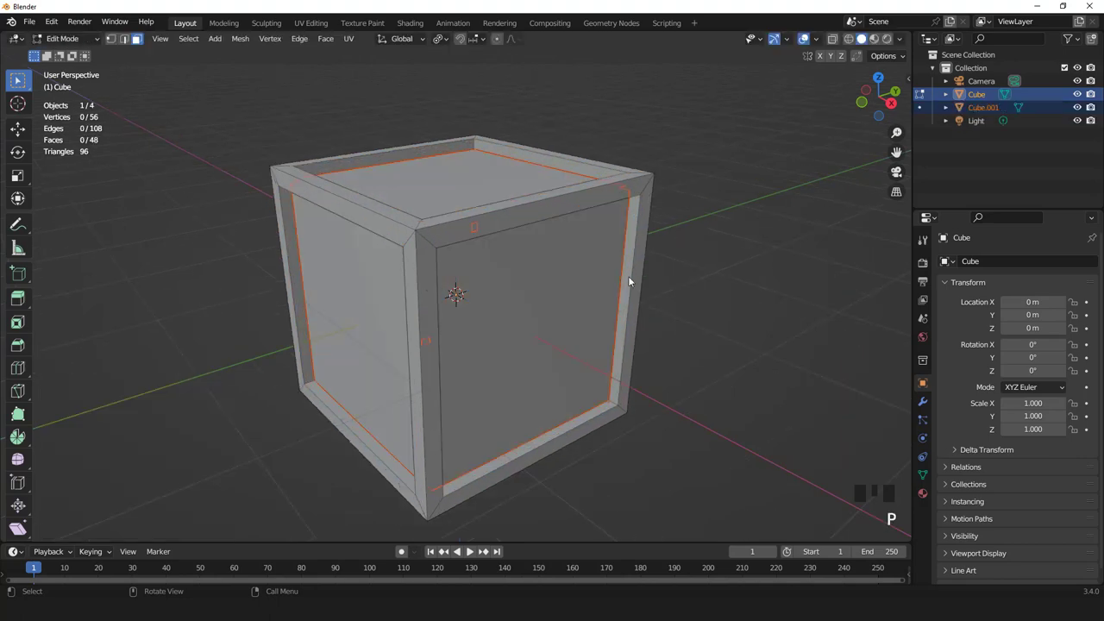
{"action": "key", "text": "Tab"}
{"action": "left_click", "coordinate": [563, 260]}
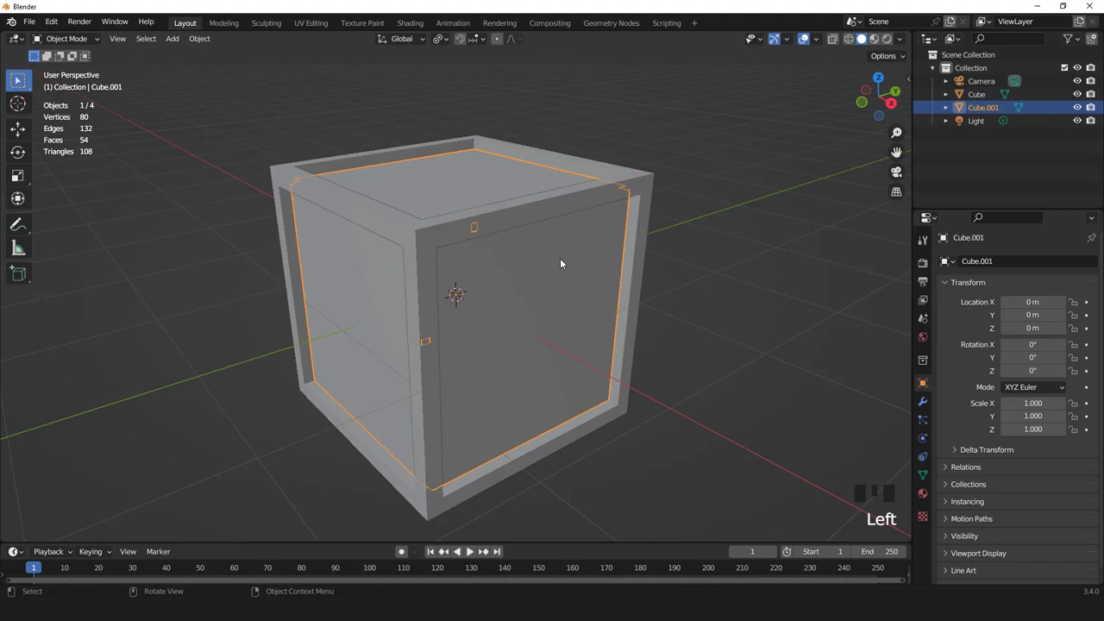
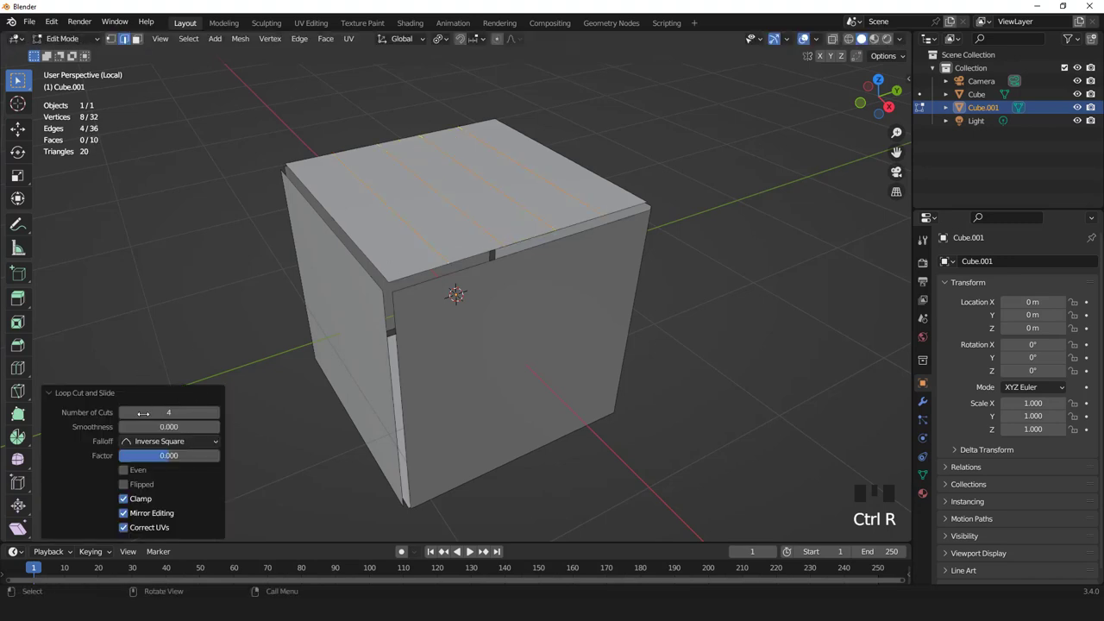
{"action": "key", "text": "ctrl+r"}
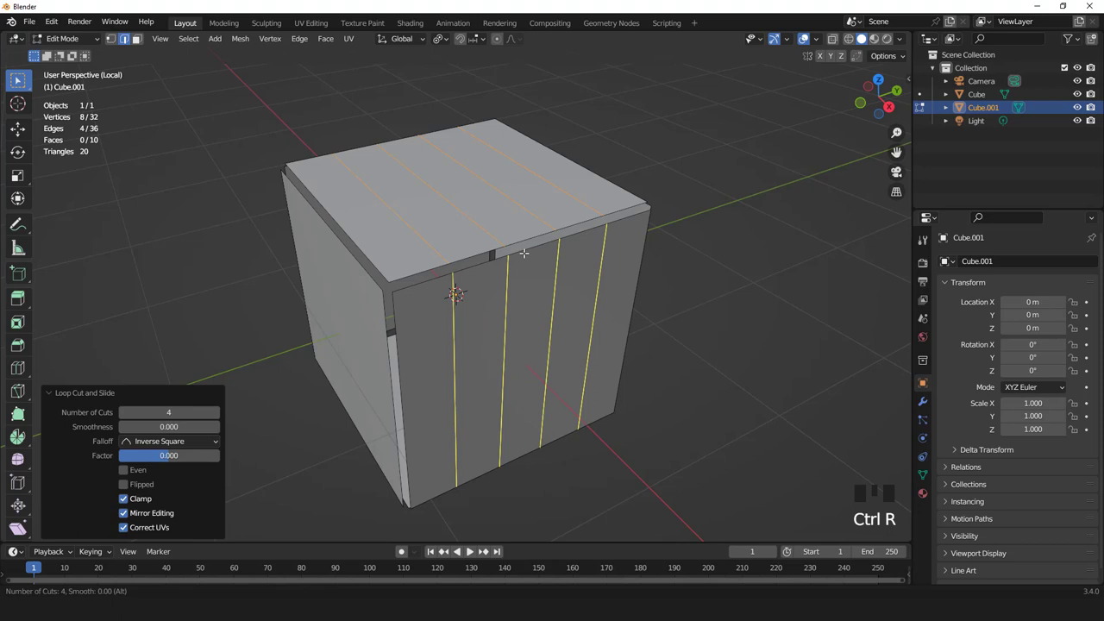
{"action": "key", "text": "ctrl+r"}
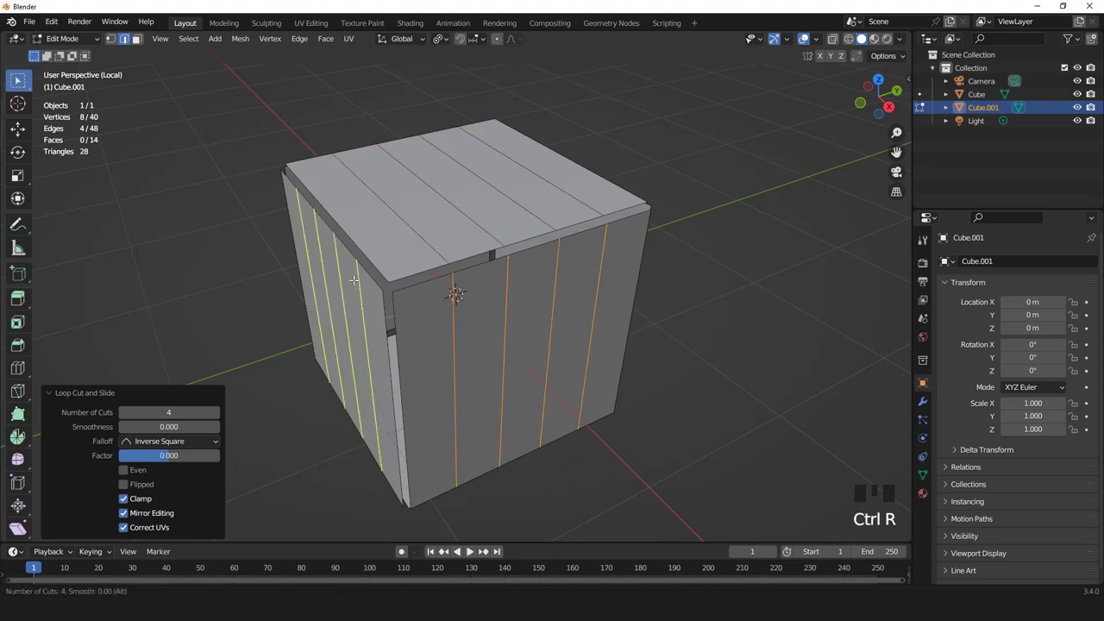
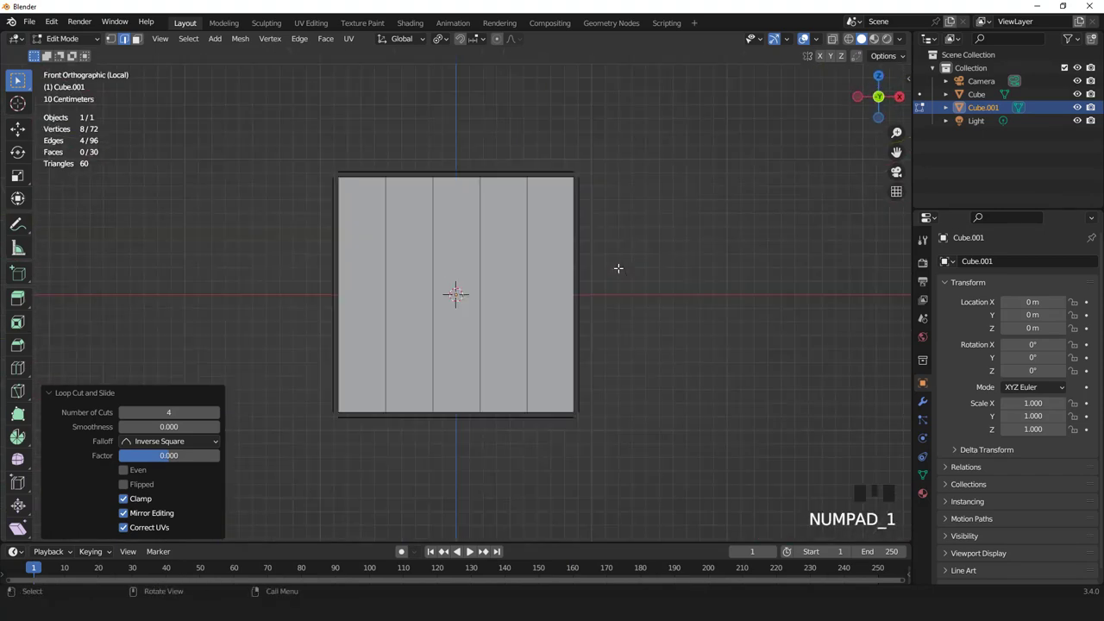
Select the plank dividing edges from the top view and bevel them to about 0.017 m strips
{"action": "key", "text": "Tab"}
{"action": "left_click_drag", "start_coordinate": [562, 267], "coordinate": [533, 279]}
{"action": "key", "text": "Tab"}
{"action": "key", "text": "a"}
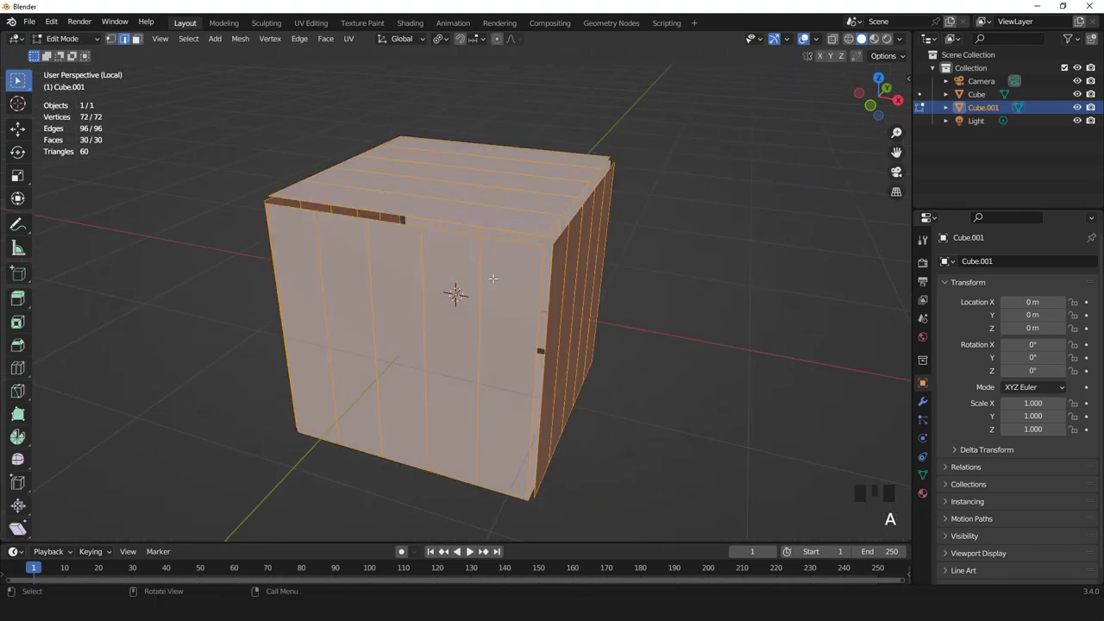
{"action": "key", "text": "1"}
{"action": "key", "text": "KP_7"}
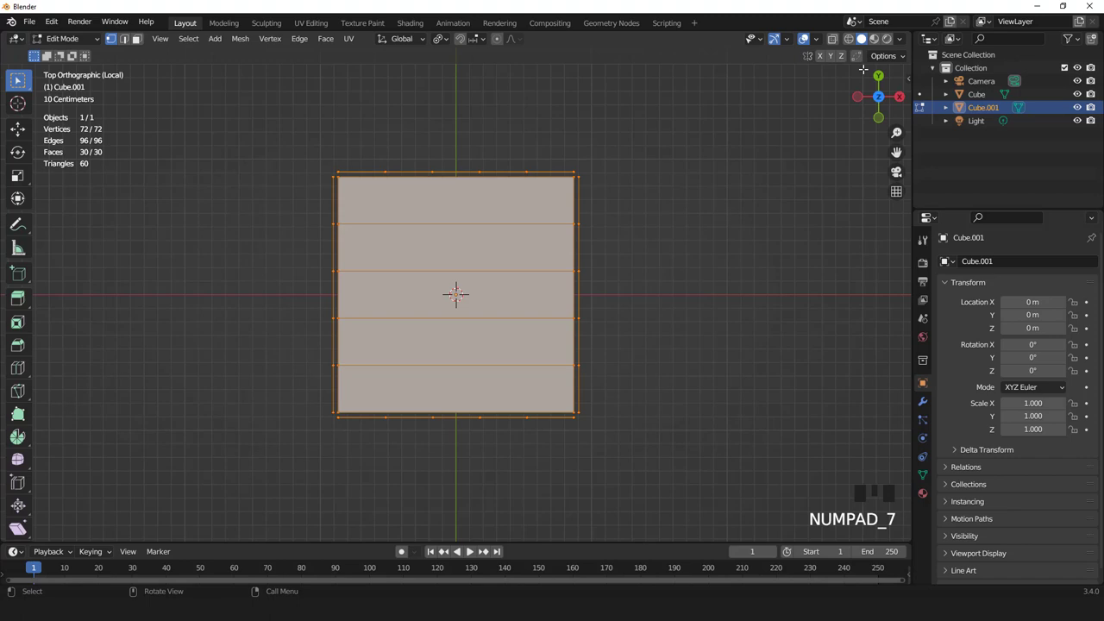
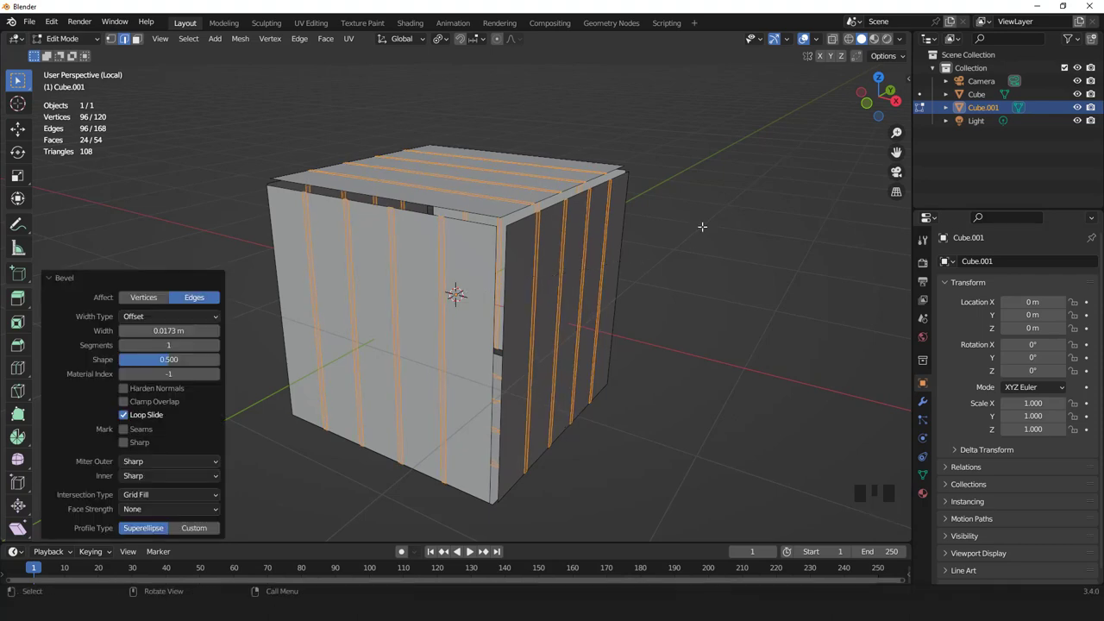
Delete the narrow strip faces so gaps remain between the five planks on each side
{"action": "key", "text": "x"}
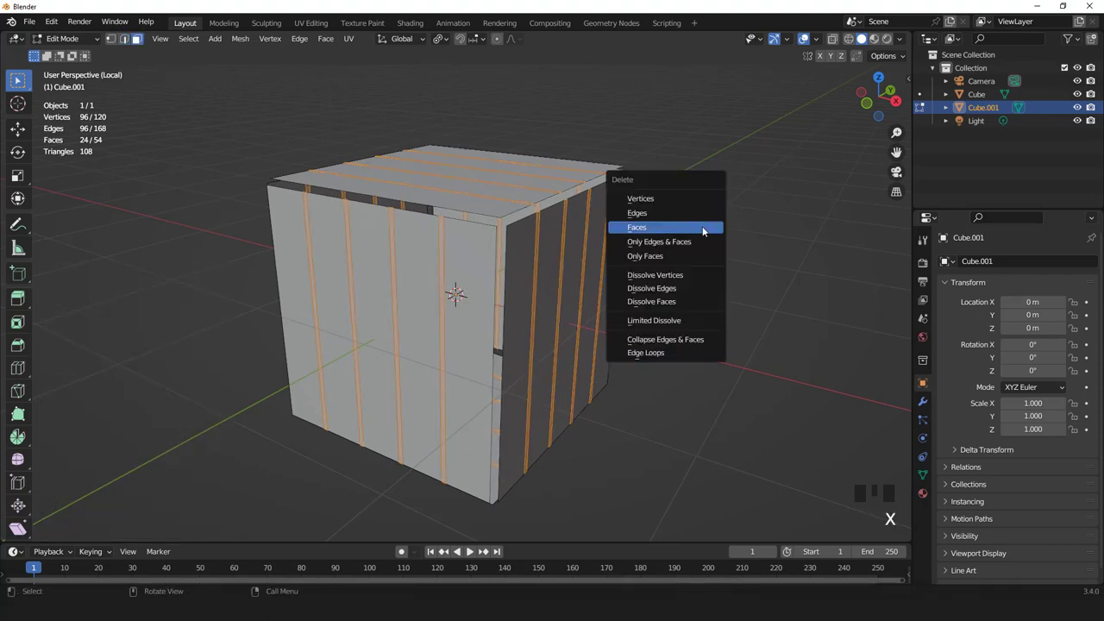
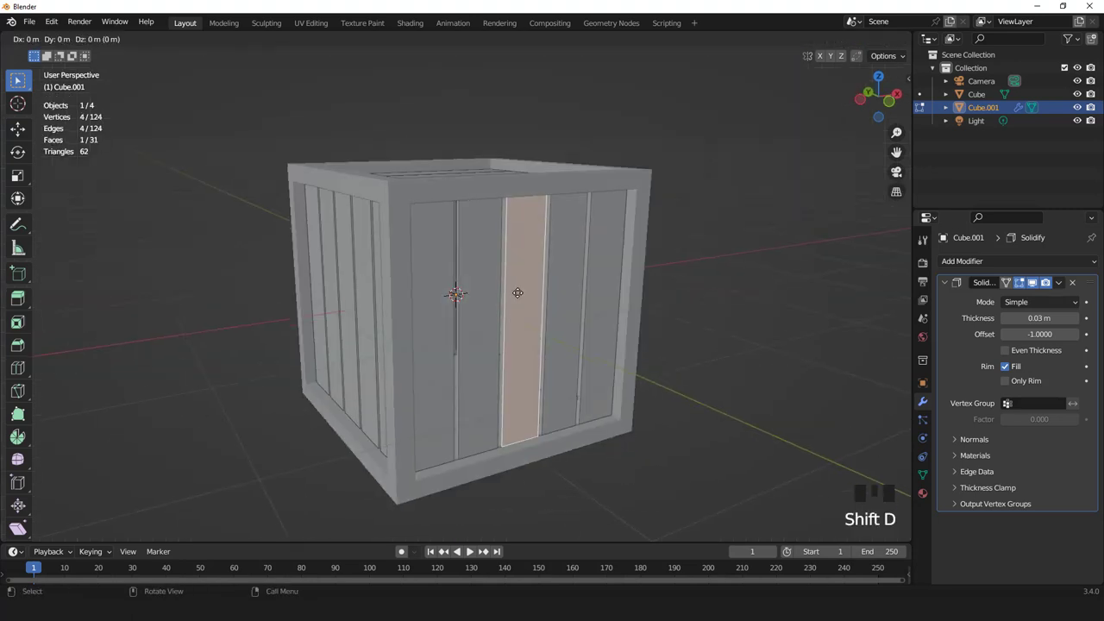
Separate a plank as Cube.002, rotate it 45° across the front face and narrow it to 0.55 width
{"action": "key", "text": "p"}
{"action": "key", "text": "Tab"}
{"action": "left_click", "coordinate": [532, 283]}
{"action": "key", "text": "KP_1"}
{"action": "scroll", "scroll_direction": "up", "scroll_amount": 3}
{"action": "key", "text": "r"}
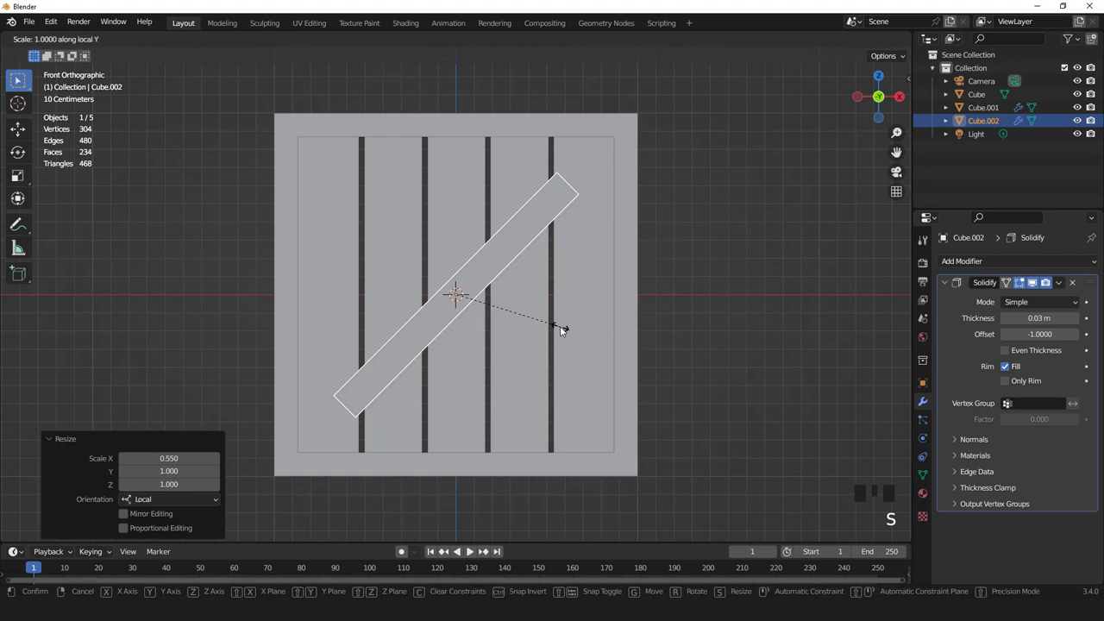
{"action": "key", "text": "s"}
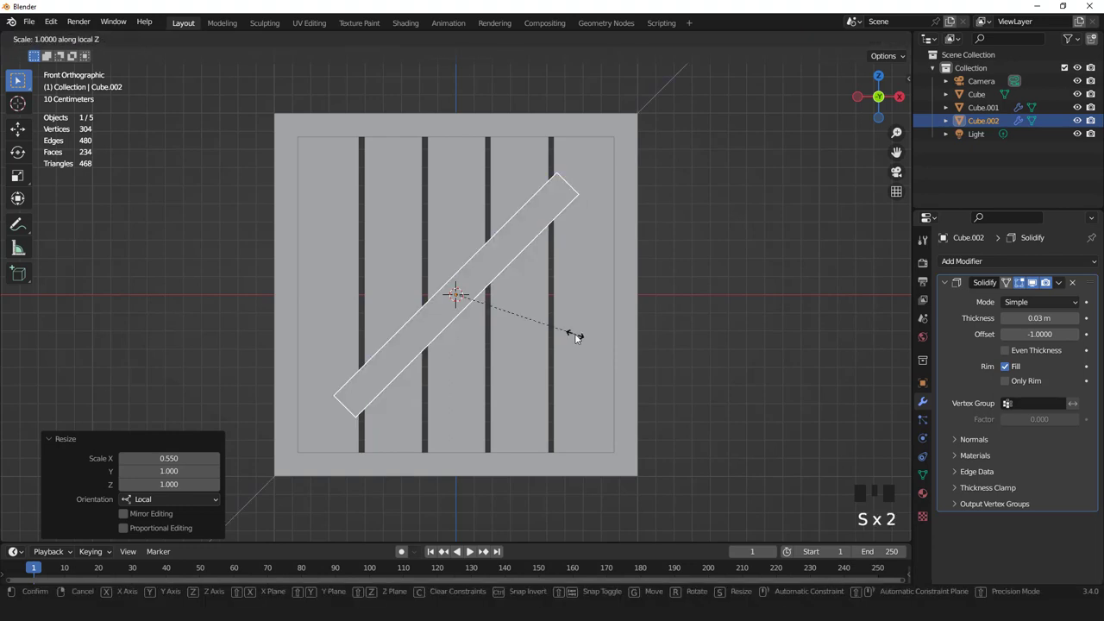
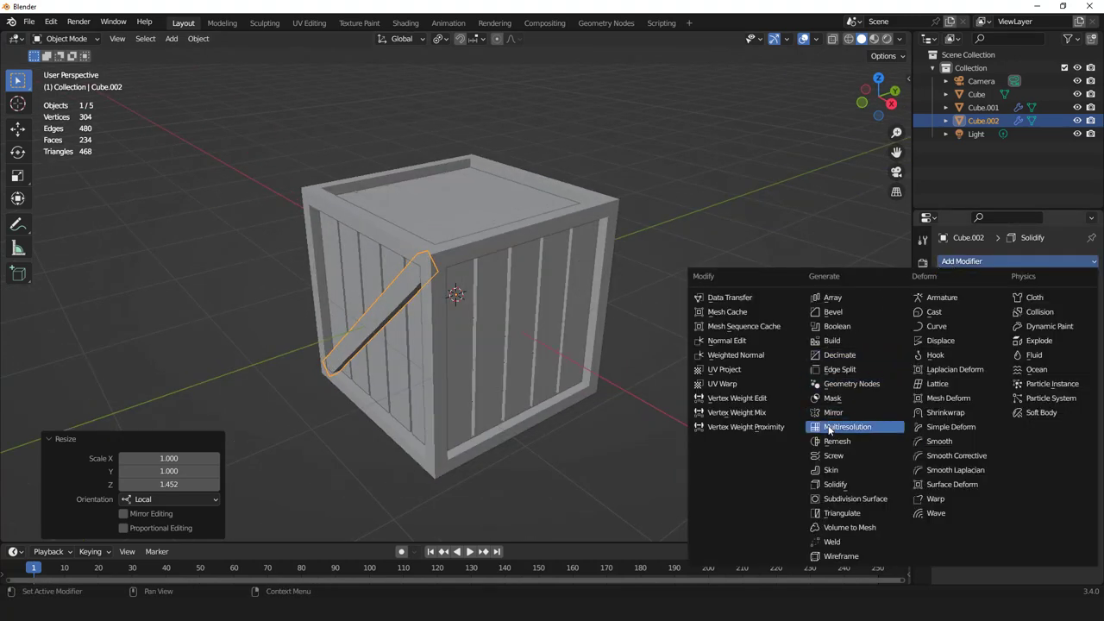
Mirror the diagonal brace across the Y axis so it appears on the opposite side
{"action": "left_click_drag", "start_coordinate": [835, 414], "coordinate": [661, 306]}
{"action": "left_click_drag", "start_coordinate": [661, 306], "coordinate": [1046, 323]}
{"action": "left_click", "coordinate": [1046, 323]}
{"action": "left_click", "coordinate": [1049, 320]}
{"action": "left_click_drag", "start_coordinate": [519, 293], "coordinate": [622, 309]}
Duplicate the brace as Cube.003 and turn it 90° about Z to brace the front and back
{"action": "key", "text": "shift+d"}
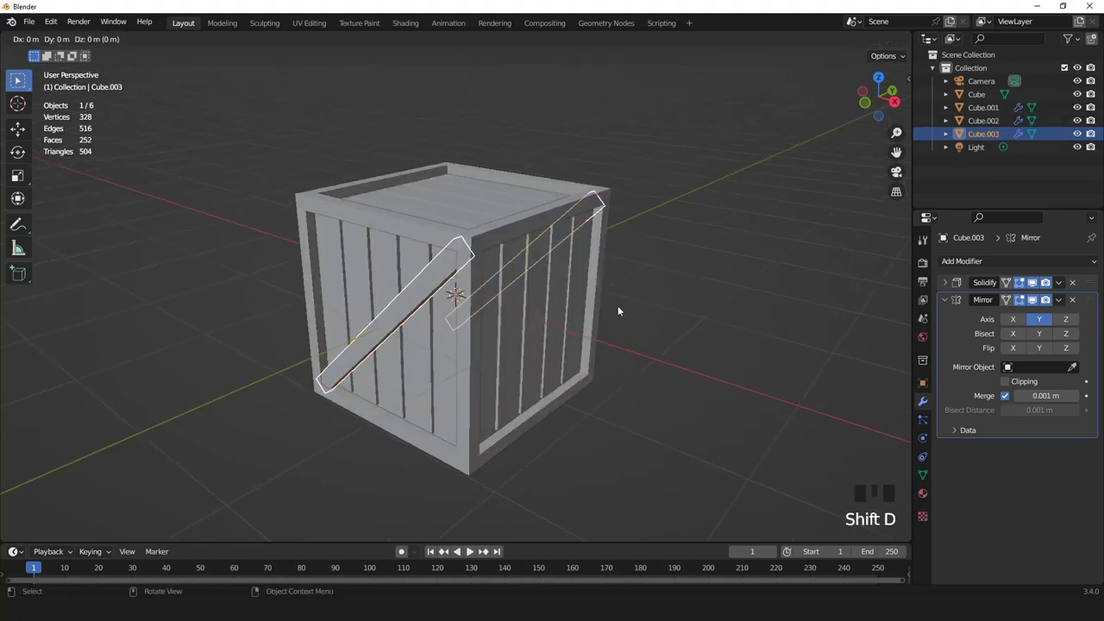
{"action": "key", "text": "r"}
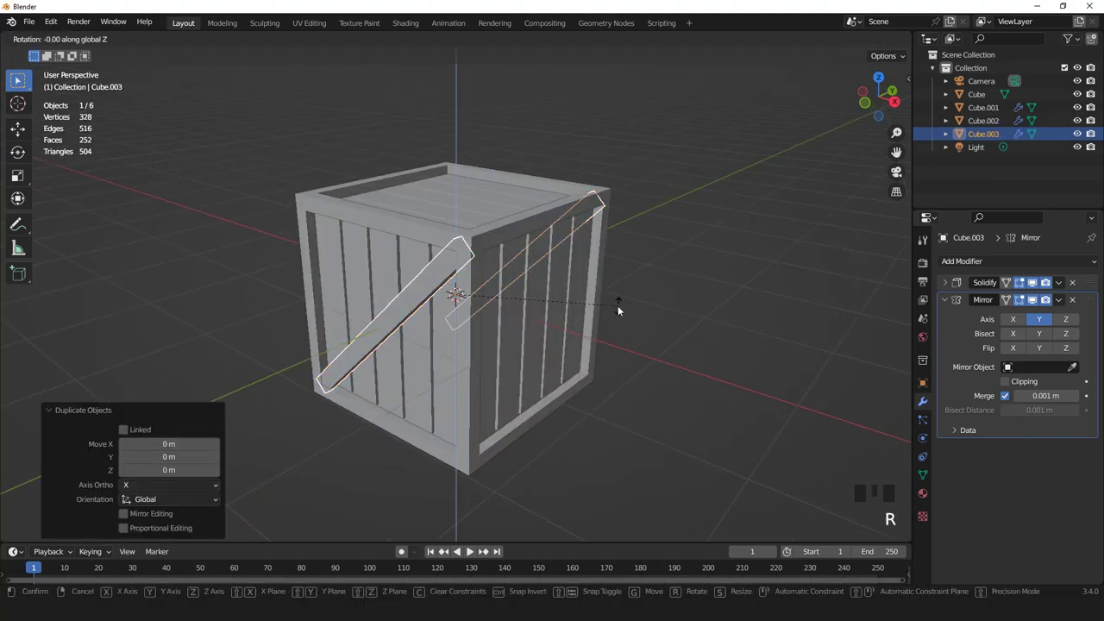
{"action": "left_click_drag", "start_coordinate": [541, 263], "coordinate": [582, 251]}
{"action": "key", "text": "KP_1"}
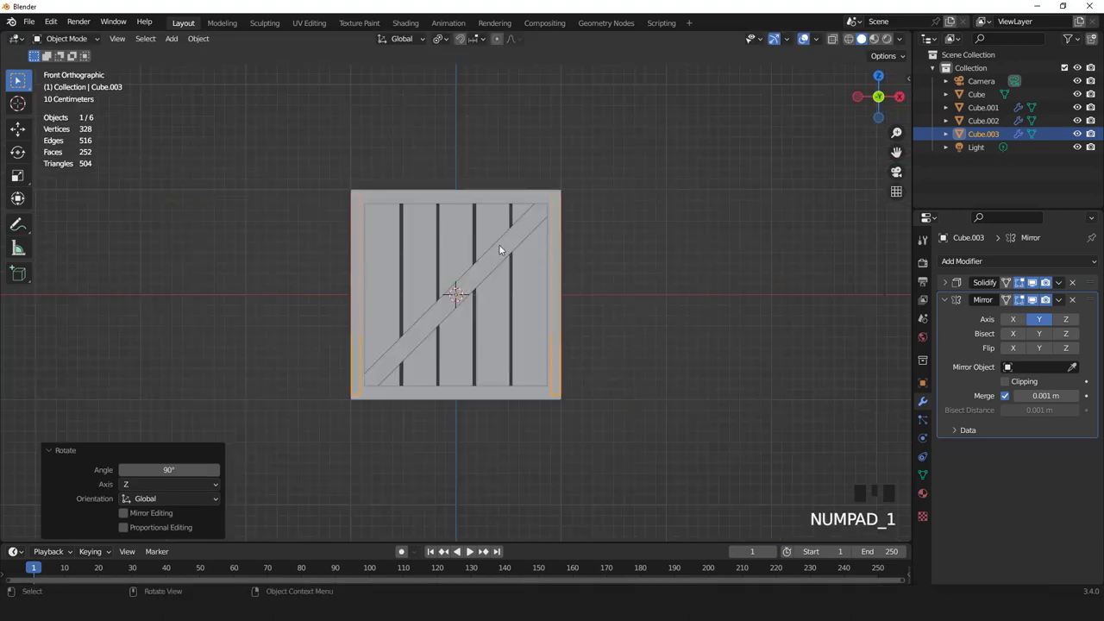
Duplicate the brace as Cube.004, lift it above the crate and rotate it a quarter turn to lie flat
{"action": "left_click", "coordinate": [500, 249]}
{"action": "left_click_drag", "start_coordinate": [499, 229], "coordinate": [539, 245]}
{"action": "key", "text": "shift+d"}
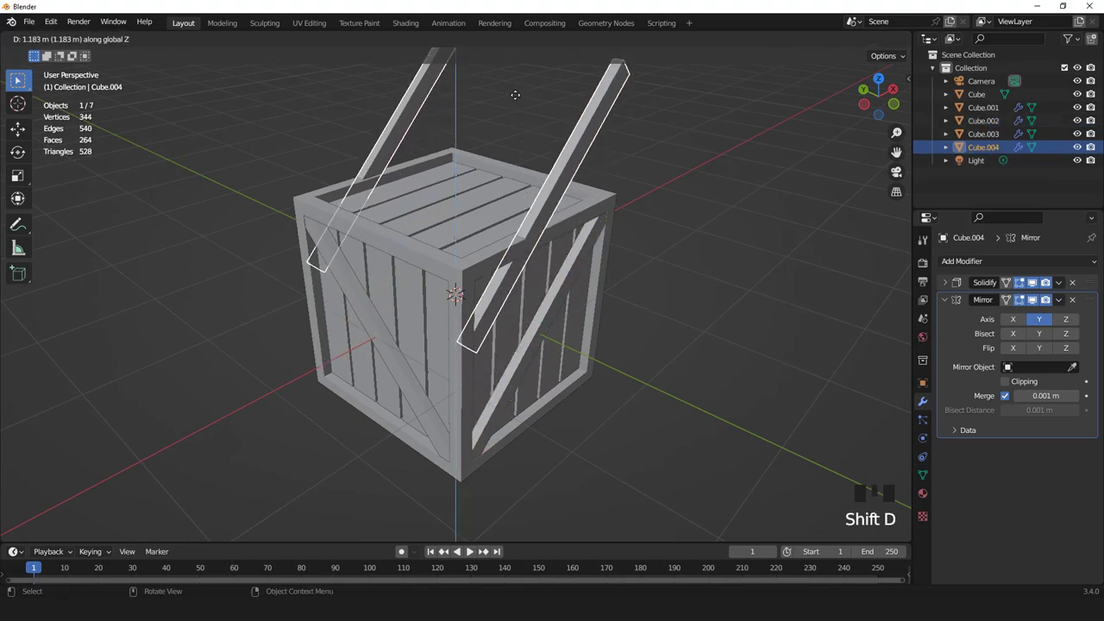
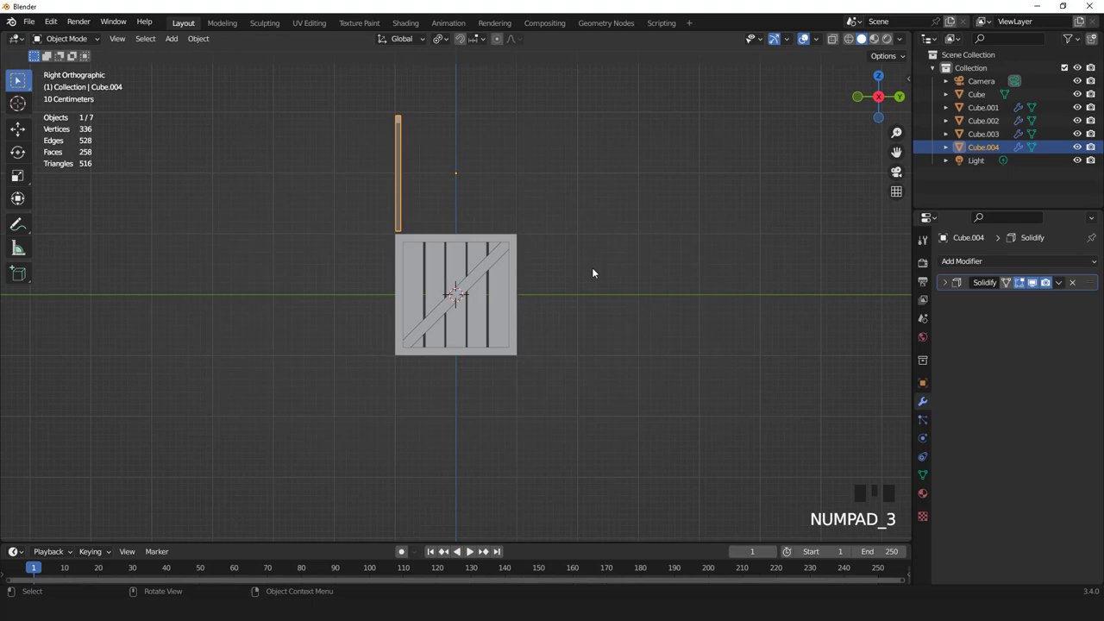
{"action": "key", "text": "r"}
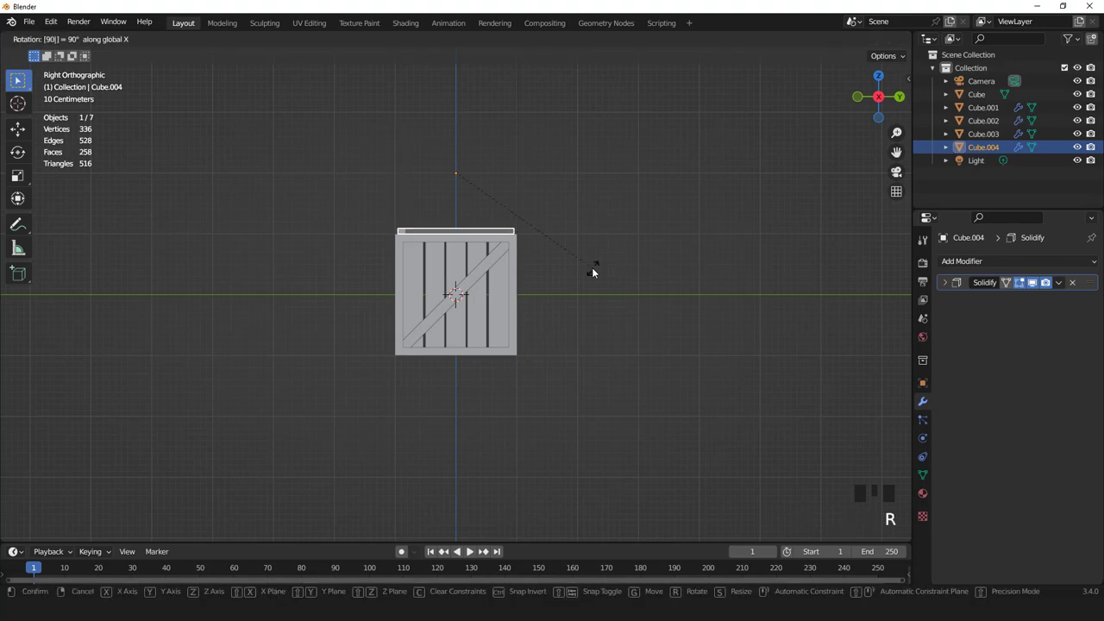
{"action": "key", "text": "KP_7"}
Lower the lid brace about 0.09 m onto the crate top and apply its rotation and scale
{"action": "scroll", "scroll_direction": "up", "scroll_amount": 3}
{"action": "left_click_drag", "start_coordinate": [541, 244], "coordinate": [452, 194]}
{"action": "scroll", "scroll_direction": "up", "scroll_amount": 3}
{"action": "left_click_drag", "start_coordinate": [479, 194], "coordinate": [493, 186]}
{"action": "scroll", "scroll_direction": "up", "scroll_amount": 3}
{"action": "key", "text": "g"}
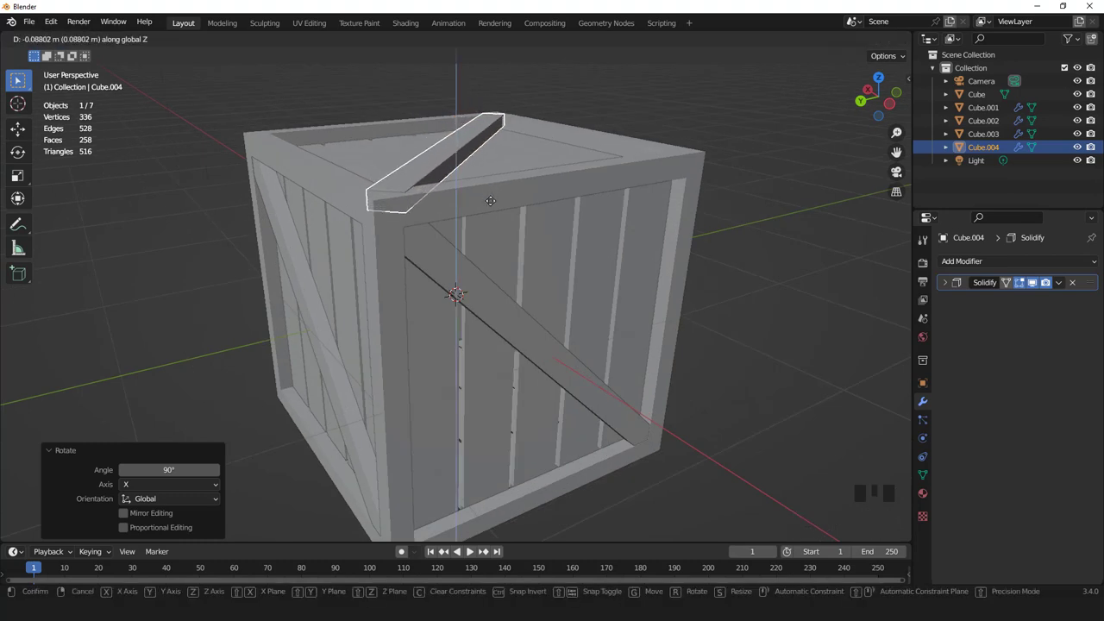
{"action": "scroll", "scroll_direction": "down", "scroll_amount": 3}
{"action": "key", "text": "ctrl+a"}
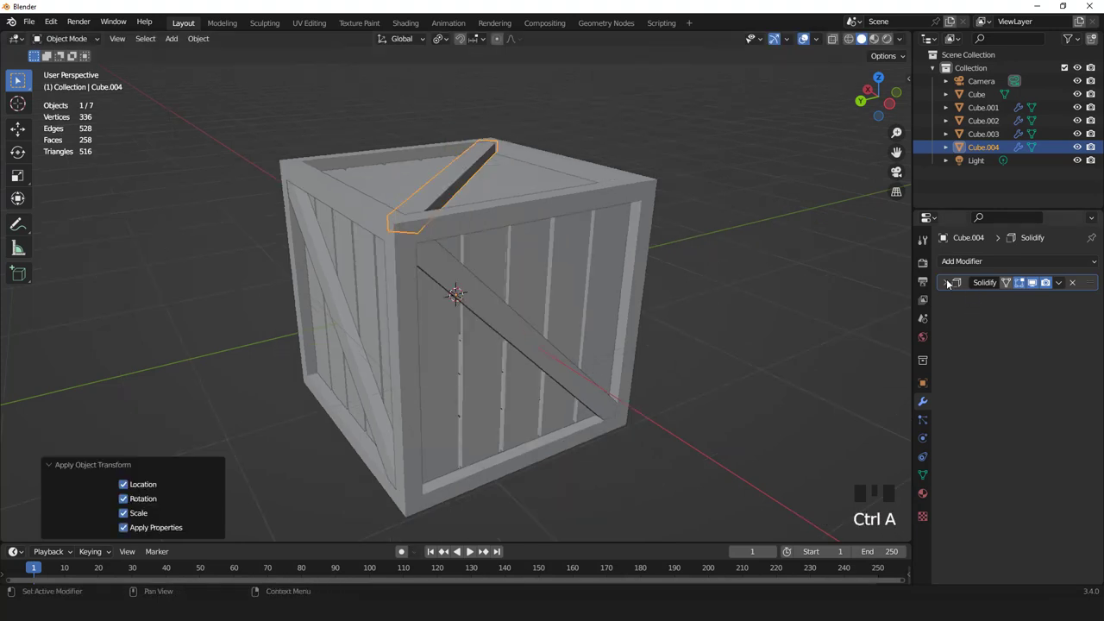
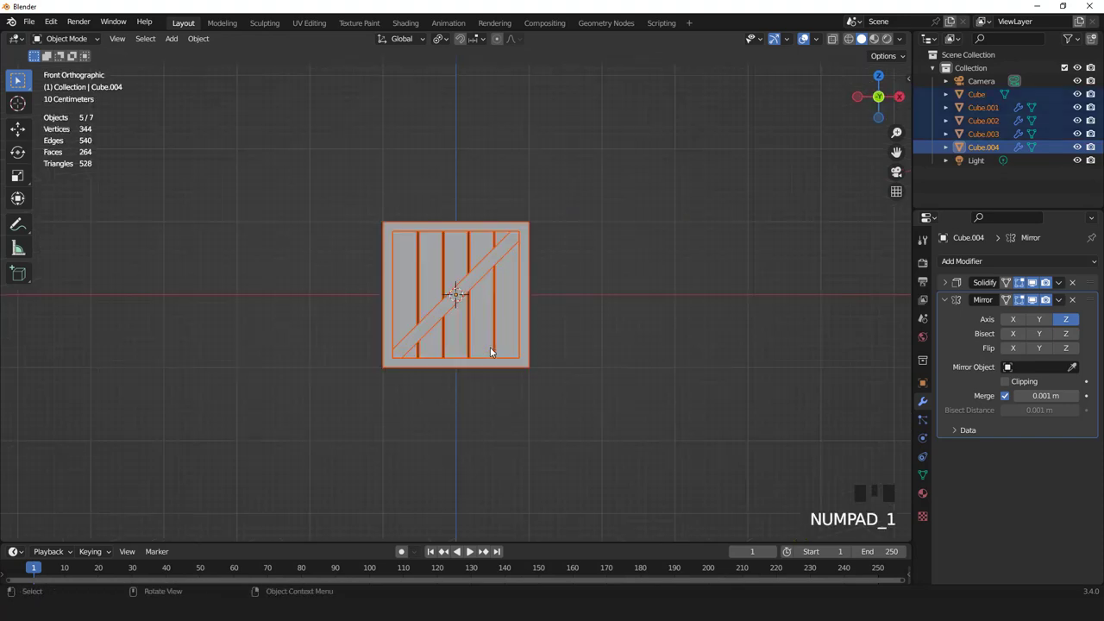
Move the crate right along X and add a 12-vertex cylinder scaled to 0.735 on X and Y
{"action": "key", "text": "g"}
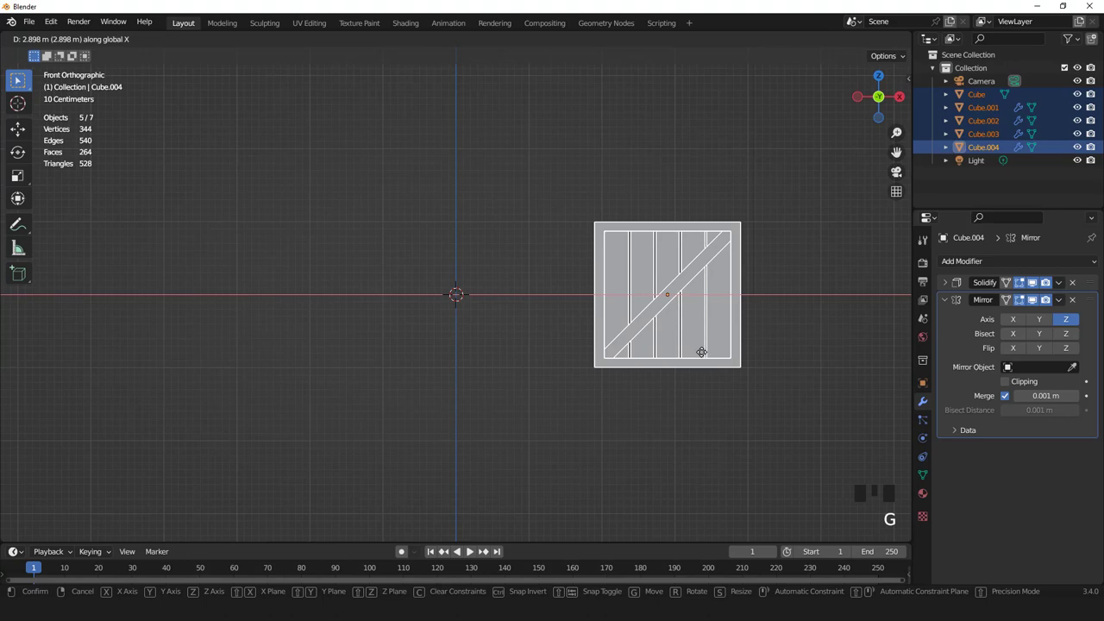
{"action": "left_click_drag", "start_coordinate": [173, 43], "coordinate": [596, 442]}
{"action": "scroll", "scroll_direction": "up", "scroll_amount": 3}
{"action": "key", "text": "s"}
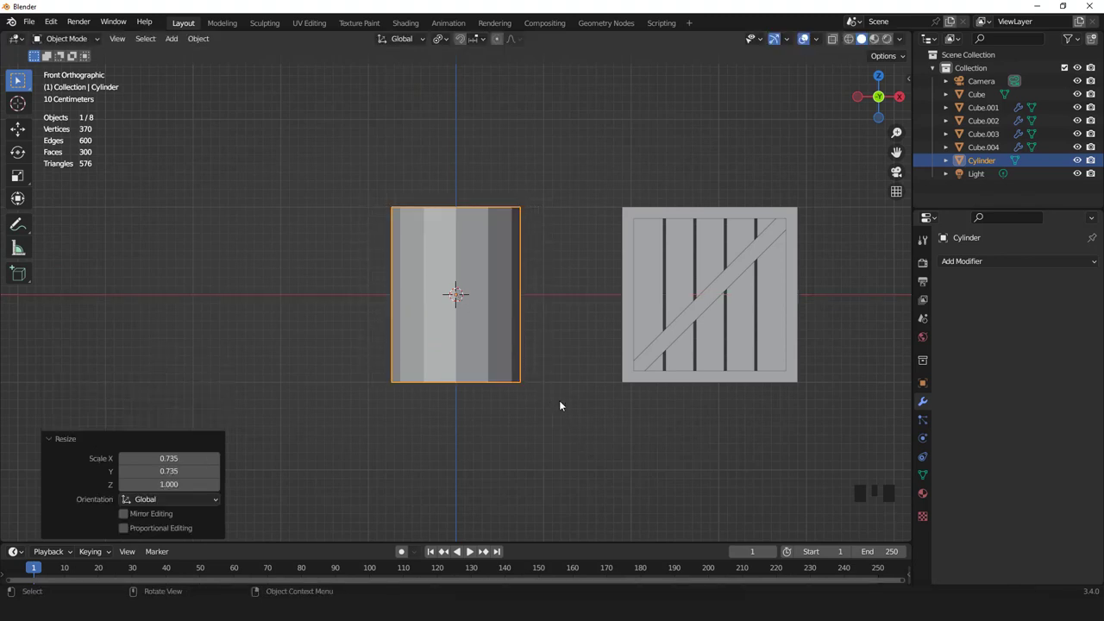
Ring the cylinder's sides with three horizontal loop cuts for the barrel bulge and bands
{"action": "key", "text": "Tab"}
{"action": "key", "text": "ctrl+r"}
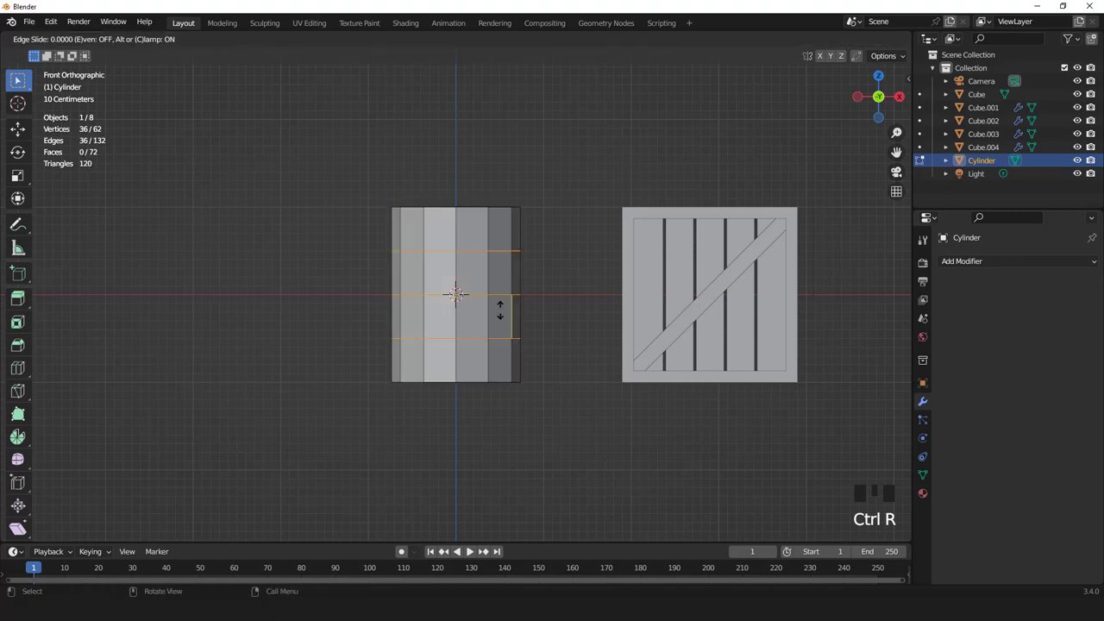
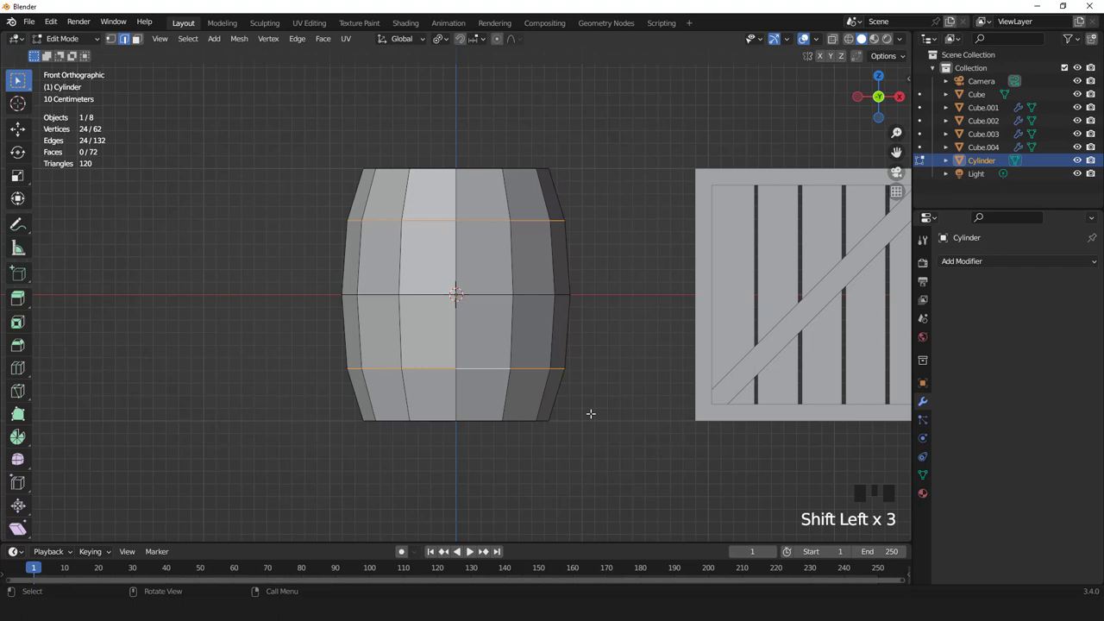
Extrude two raised hoop bands and sink the inset top face about 0.09 m into the barrel
{"action": "key", "text": "ctrl+b"}
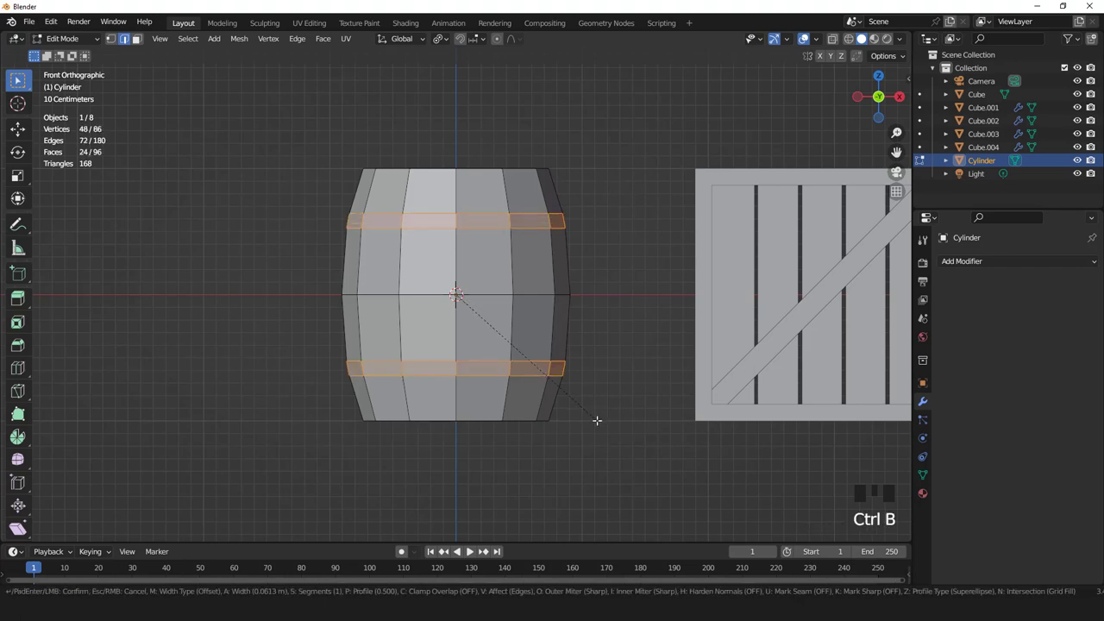
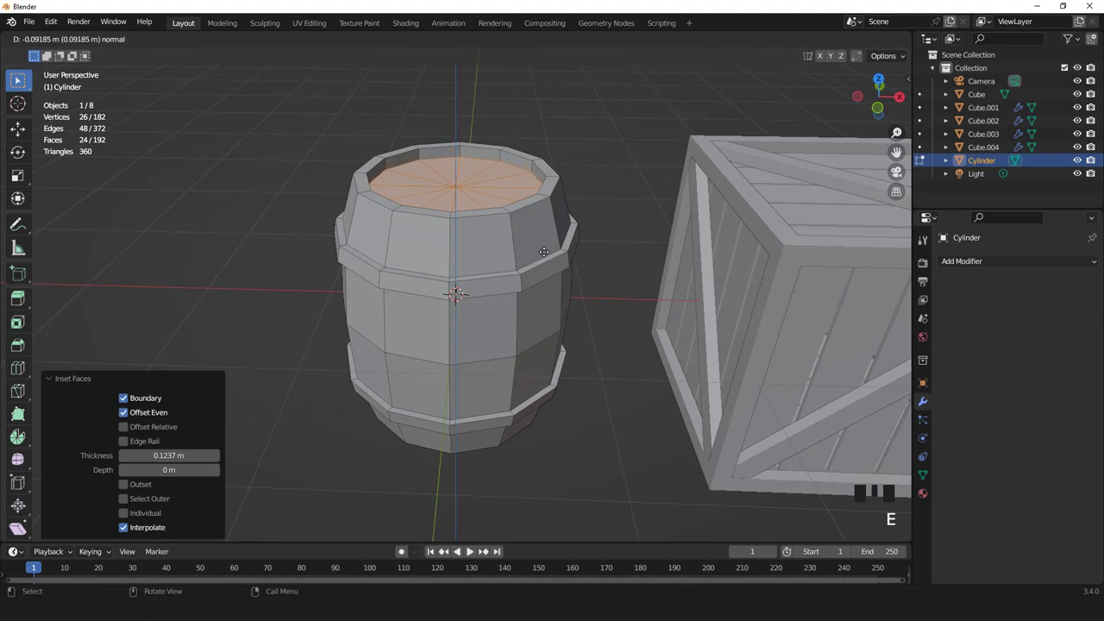
{"action": "scroll", "scroll_direction": "down", "scroll_amount": 3}
Return the barrel to Object Mode and frame barrel and crate in a perspective view
{"action": "key", "text": "KP_1"}
{"action": "scroll", "scroll_direction": "up", "scroll_amount": 3}
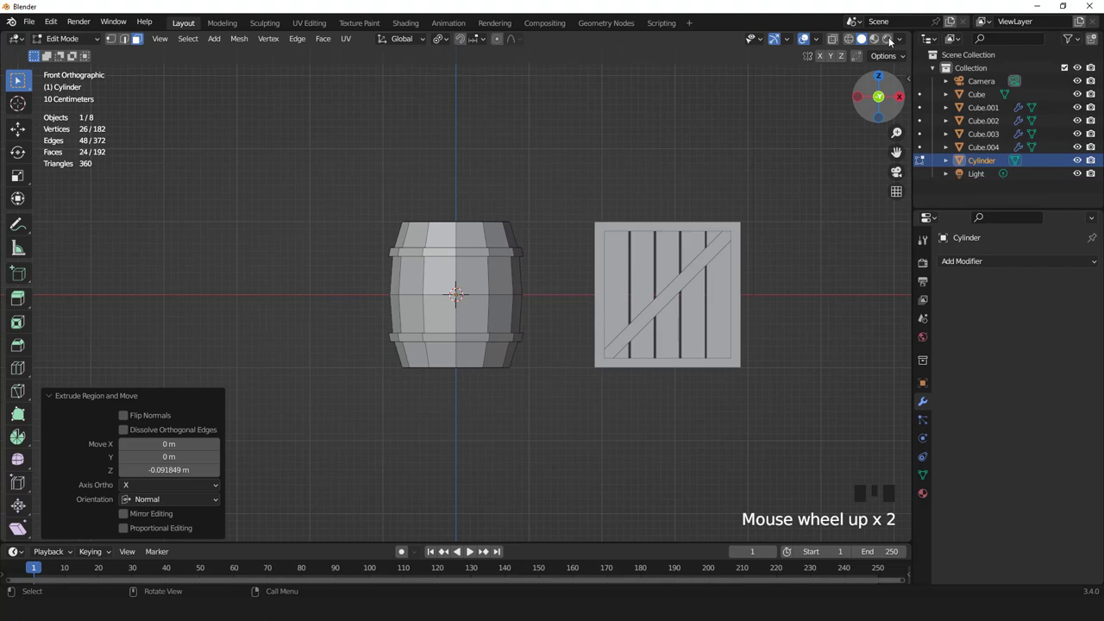
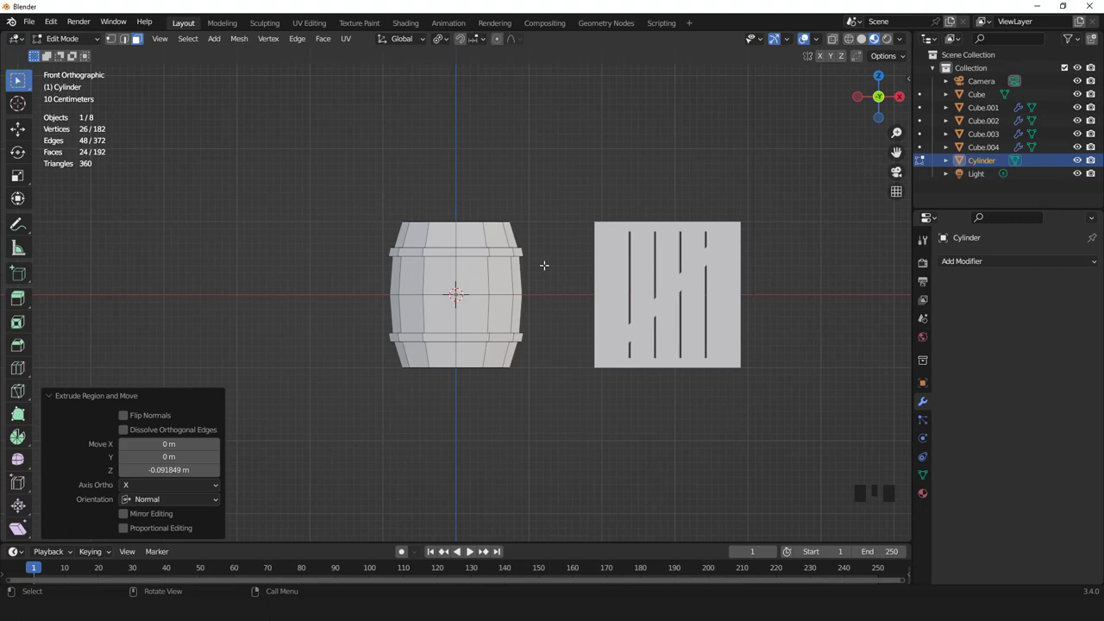
{"action": "scroll", "scroll_direction": "up", "scroll_amount": 3}
{"action": "key", "text": "Tab"}
{"action": "scroll", "scroll_direction": "down", "scroll_amount": 3}
{"action": "left_click_drag", "start_coordinate": [545, 286], "coordinate": [925, 498]}
Set the new material's Base Color to orange in the colour picker
{"action": "left_click", "coordinate": [924, 498]}
{"action": "left_click_drag", "start_coordinate": [958, 319], "coordinate": [1033, 455]}
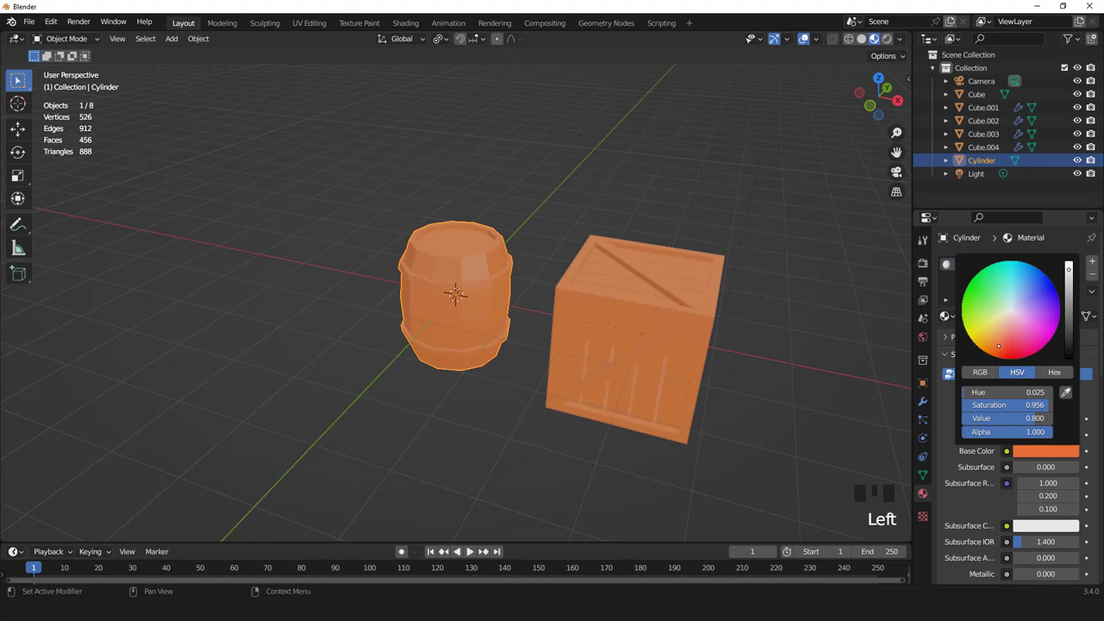
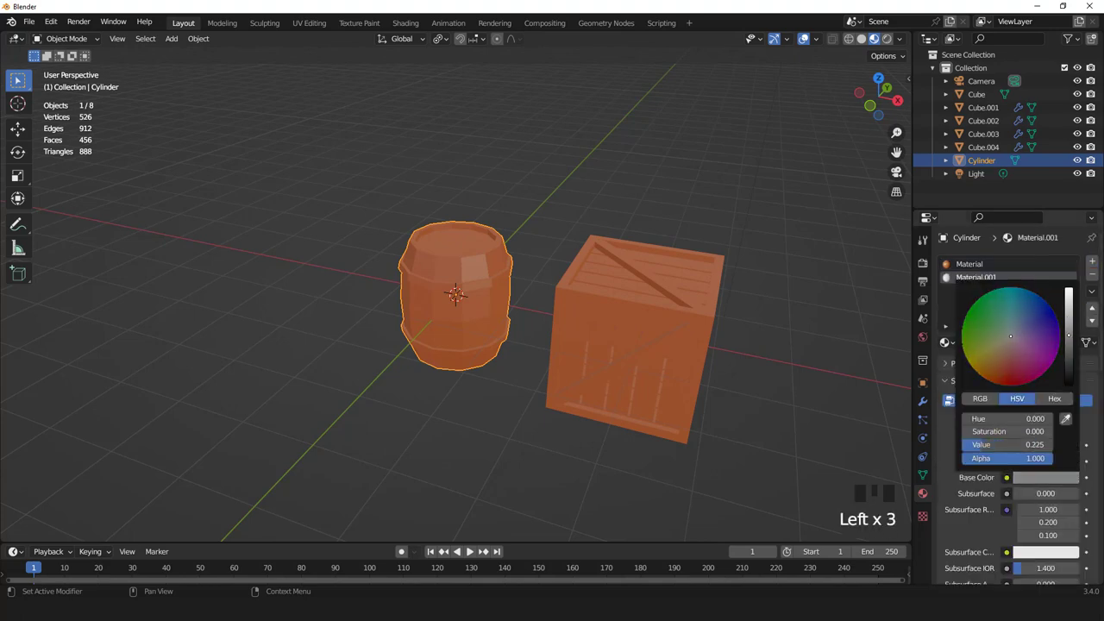
Edit the barrel mesh from the front and assign Material.001 to the band faces
{"action": "scroll", "scroll_direction": "up", "scroll_amount": 3}
{"action": "key", "text": "Tab"}
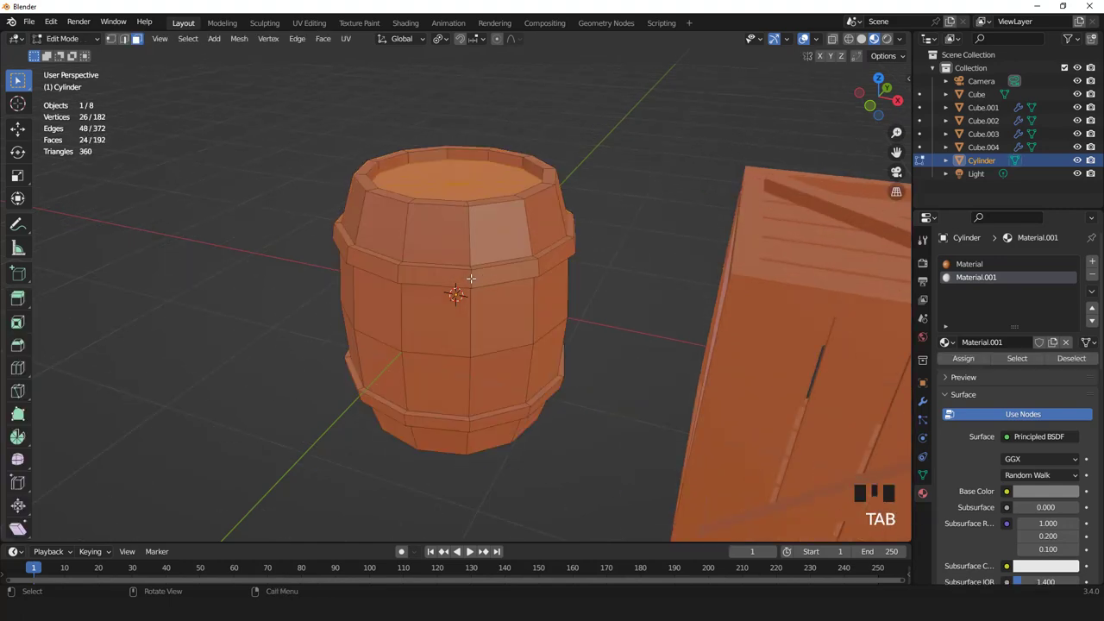
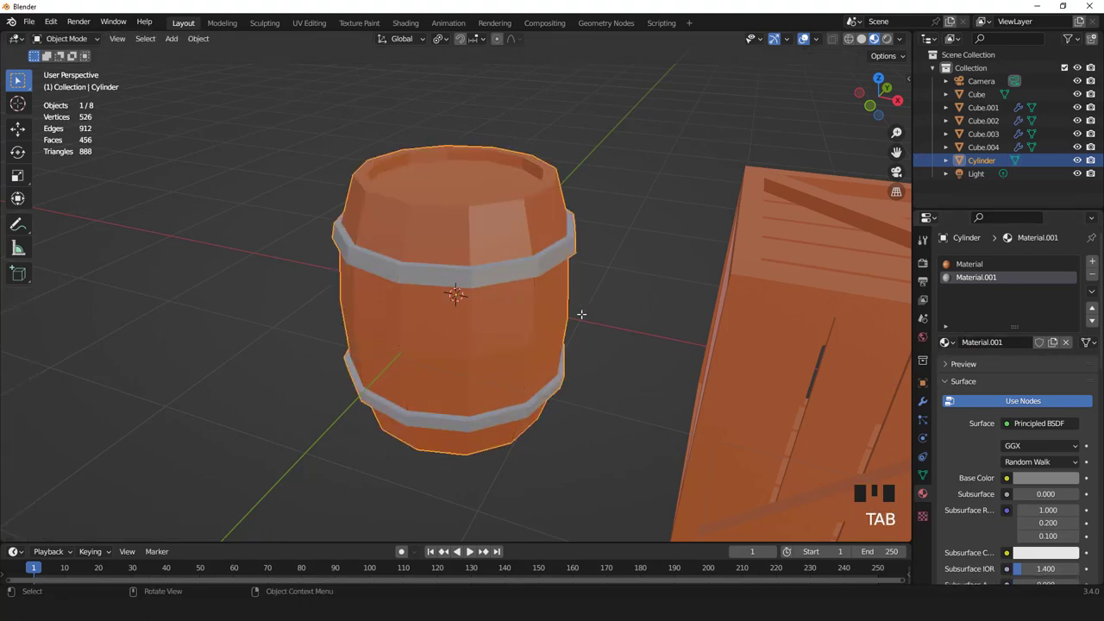
{"action": "key", "text": "KP_1"}
{"action": "scroll", "scroll_direction": "down", "scroll_amount": 3}
{"action": "scroll", "scroll_direction": "up", "scroll_amount": 3}
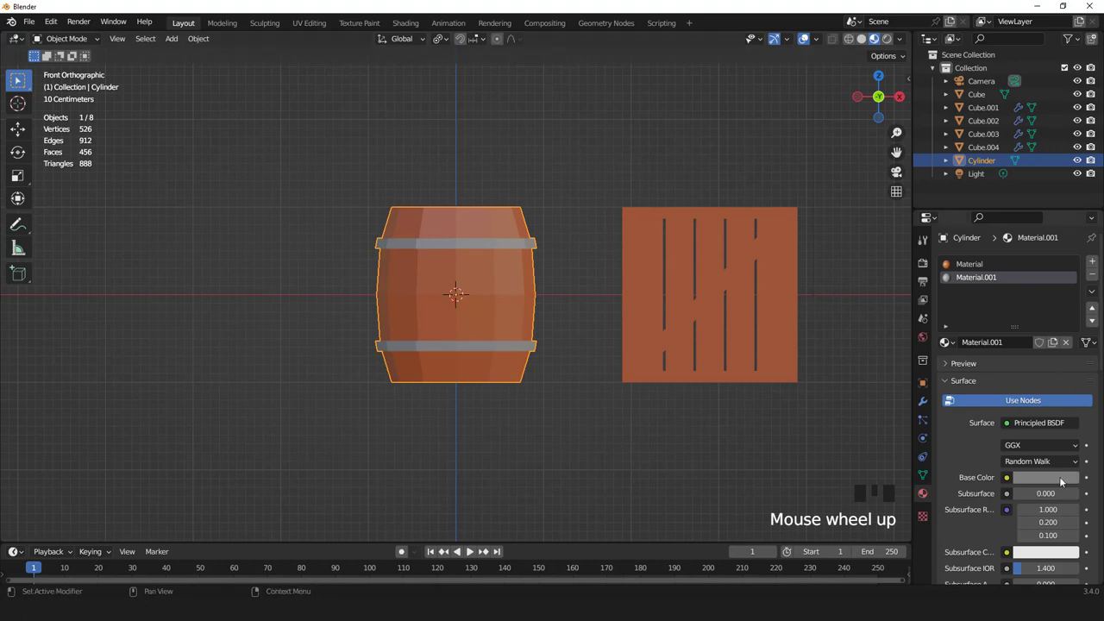
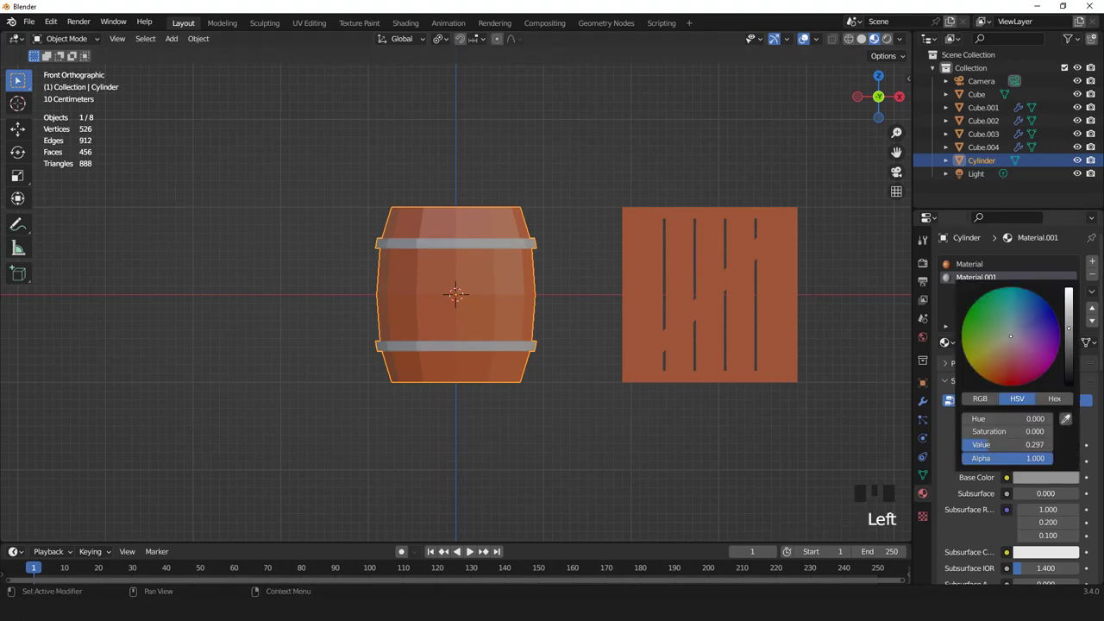
{"action": "scroll", "scroll_direction": "down", "scroll_amount": 3}
Lighten and fine-tune Material.001's grey so the bands contrast with the orange body
{"action": "left_click_drag", "start_coordinate": [488, 253], "coordinate": [501, 270]}
{"action": "scroll", "scroll_direction": "up", "scroll_amount": 3}
{"action": "left_click_drag", "start_coordinate": [954, 261], "coordinate": [993, 303]}
{"action": "left_click_drag", "start_coordinate": [1071, 379], "coordinate": [1065, 355]}
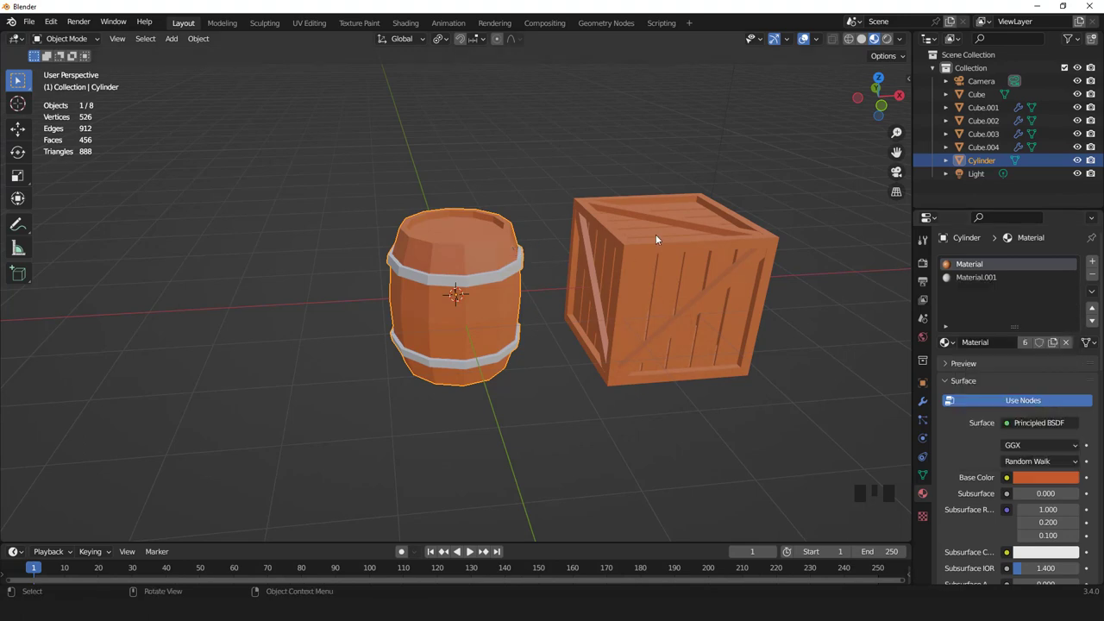
Give the crate's frame and diagonal braces (Cube.002, Cube.004) the grey Material.001
{"action": "left_click", "coordinate": [674, 248]}
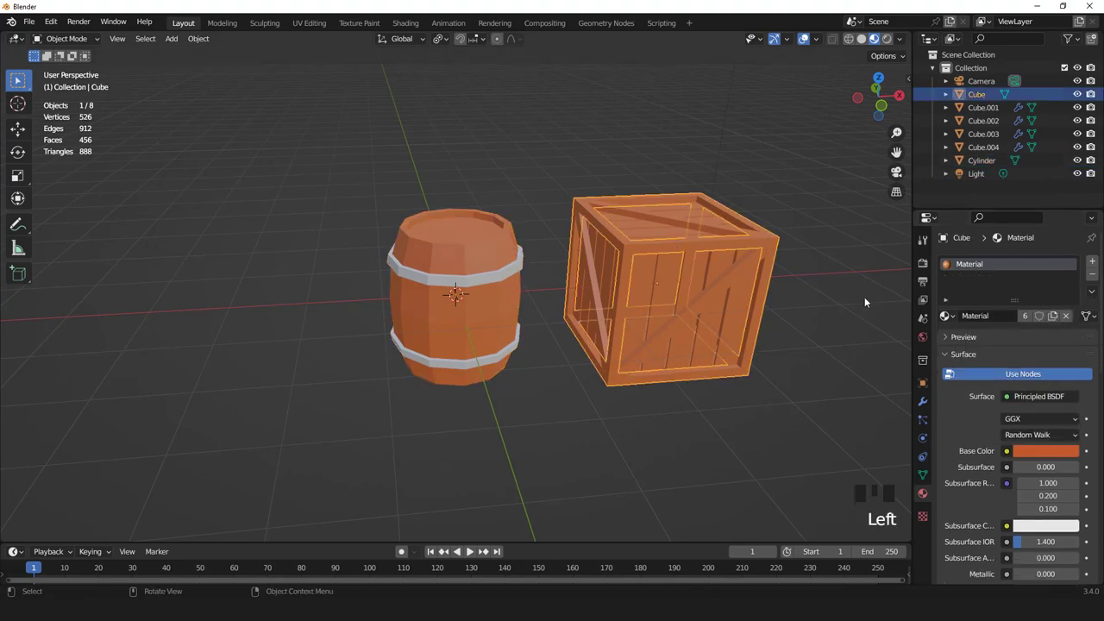
{"action": "left_click_drag", "start_coordinate": [952, 315], "coordinate": [935, 305]}
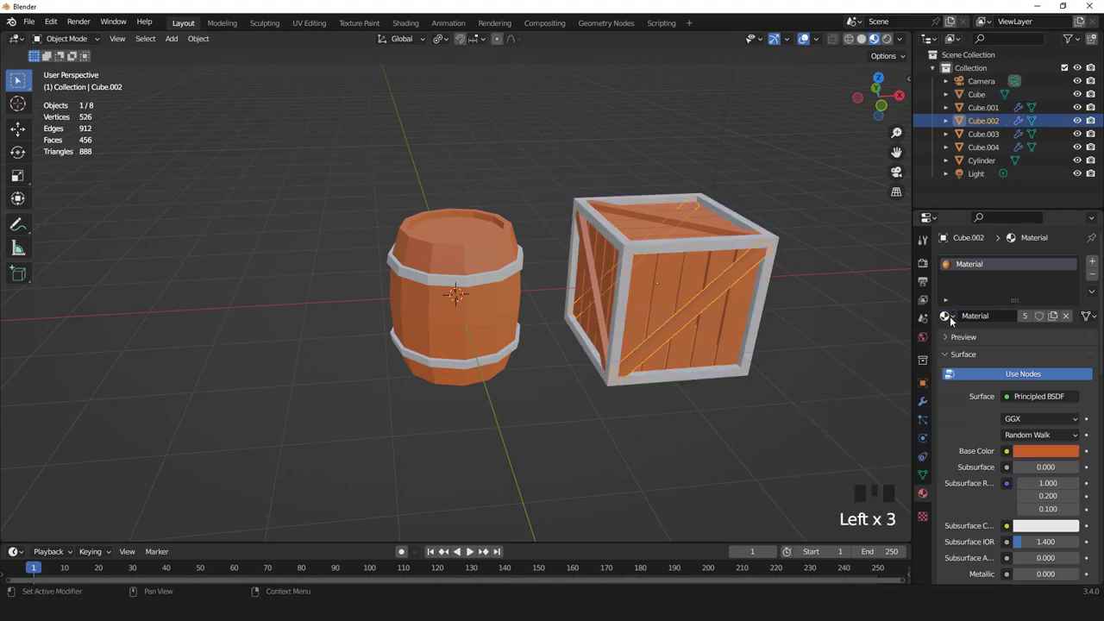
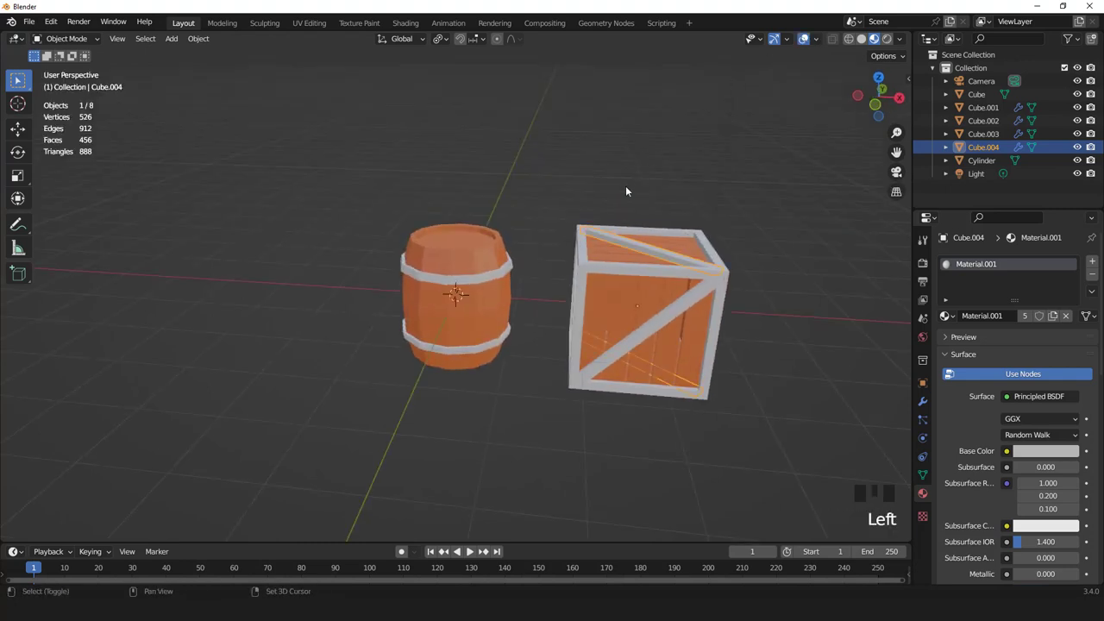
{"action": "left_click_drag", "start_coordinate": [614, 226], "coordinate": [505, 208]}
{"action": "key", "text": "KP_1"}
{"action": "left_click_drag", "start_coordinate": [500, 212], "coordinate": [482, 246]}
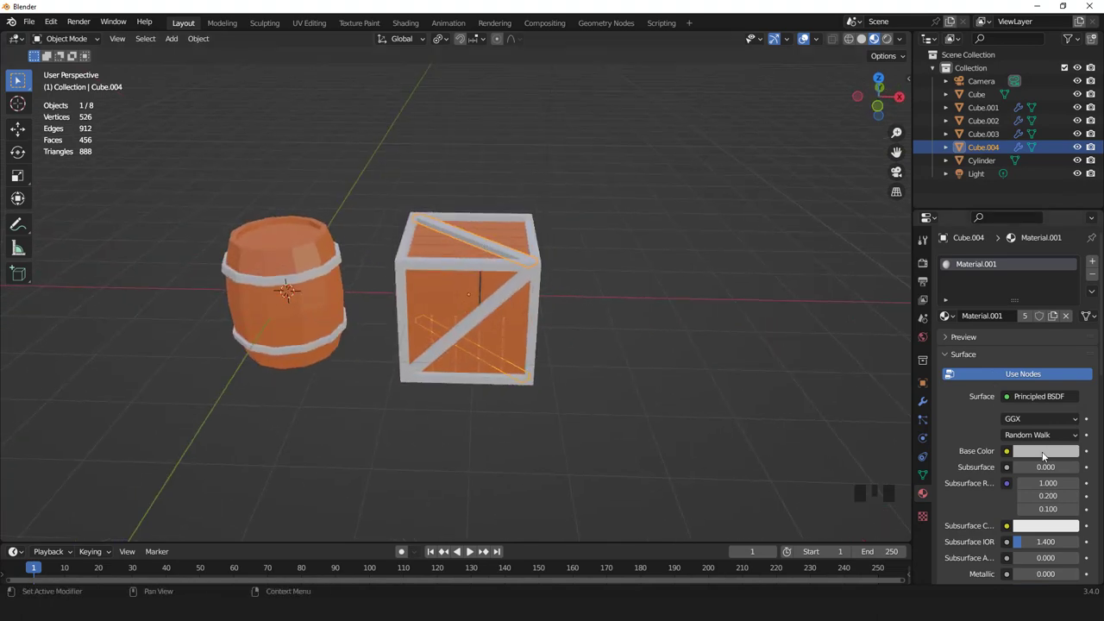
Hide the viewport overlays and reselect the barrel to show its orange material's surface settings
{"action": "left_click", "coordinate": [1047, 453]}
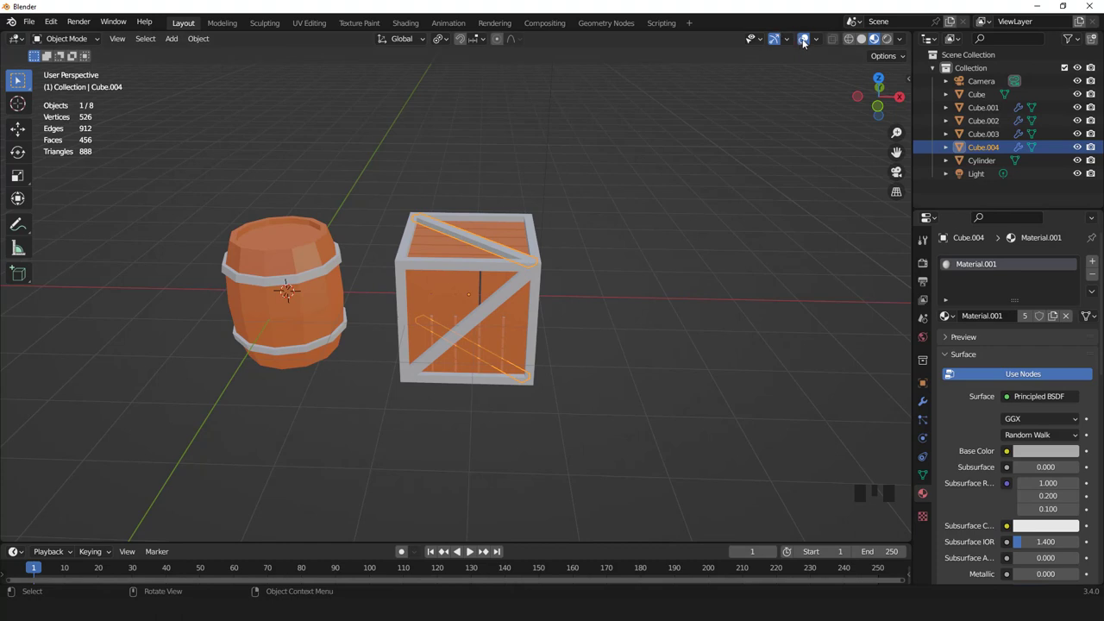
{"action": "left_click", "coordinate": [741, 146]}
{"action": "left_click_drag", "start_coordinate": [471, 274], "coordinate": [332, 280]}
{"action": "left_click", "coordinate": [332, 280]}
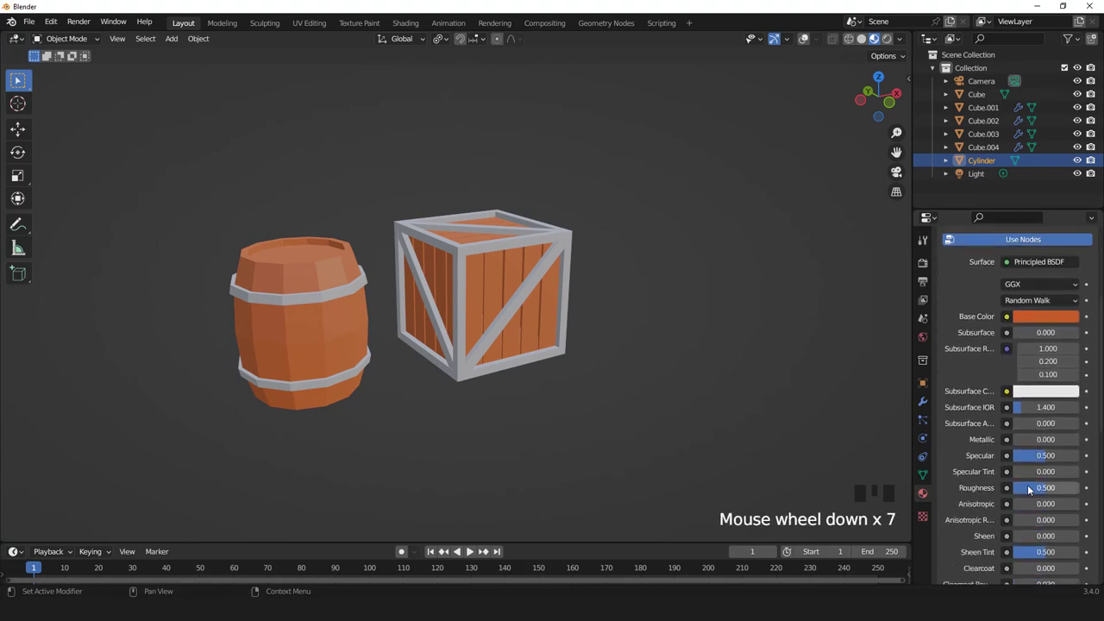